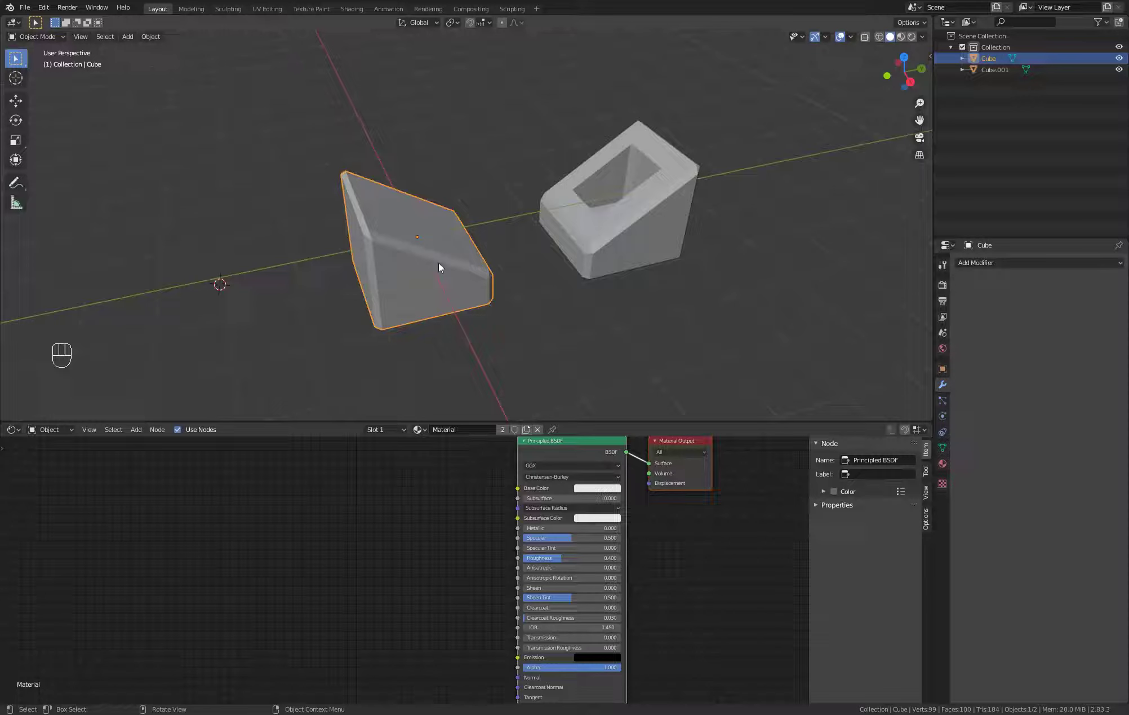
Orbit the viewport around the two beveled blocks to inspect them from different sides.
middle_click(408, 288)
middle_click(412, 299)
key(q)
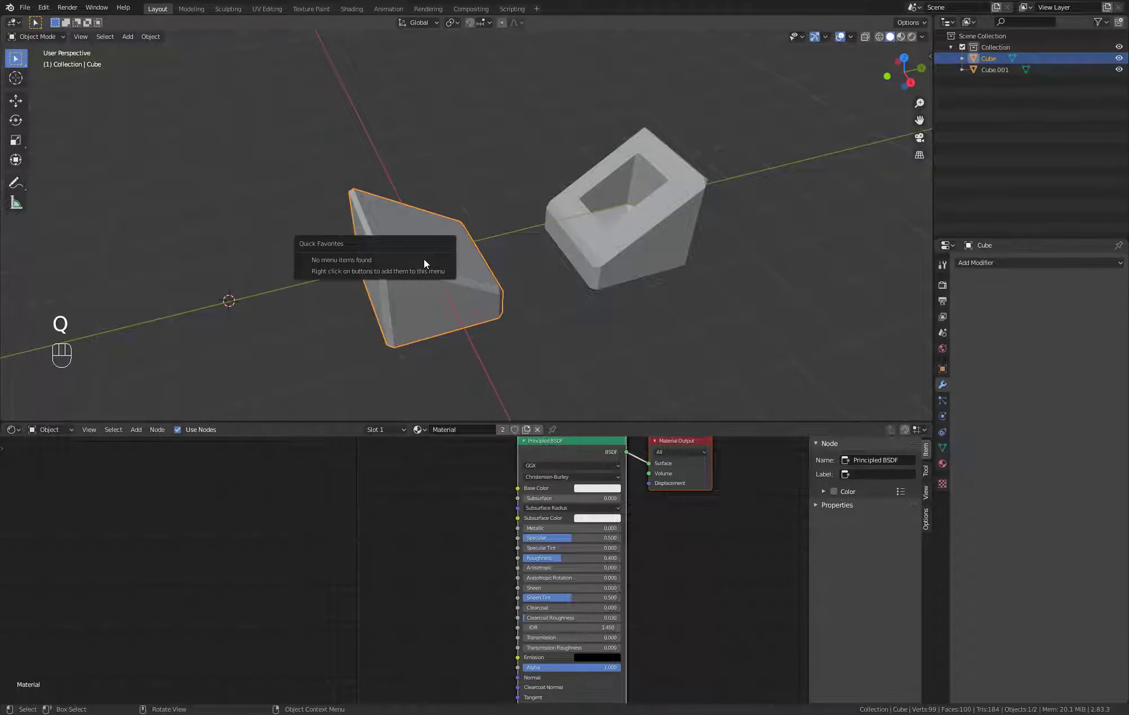
drag(164, 34, 387, 272)
click(441, 313)
middle_click(447, 309)
key(q)
click(414, 295)
drag(504, 284, 514, 283)
Enter Edit Mode on the second block and select all of its mesh.
key(Tab)
key(a)
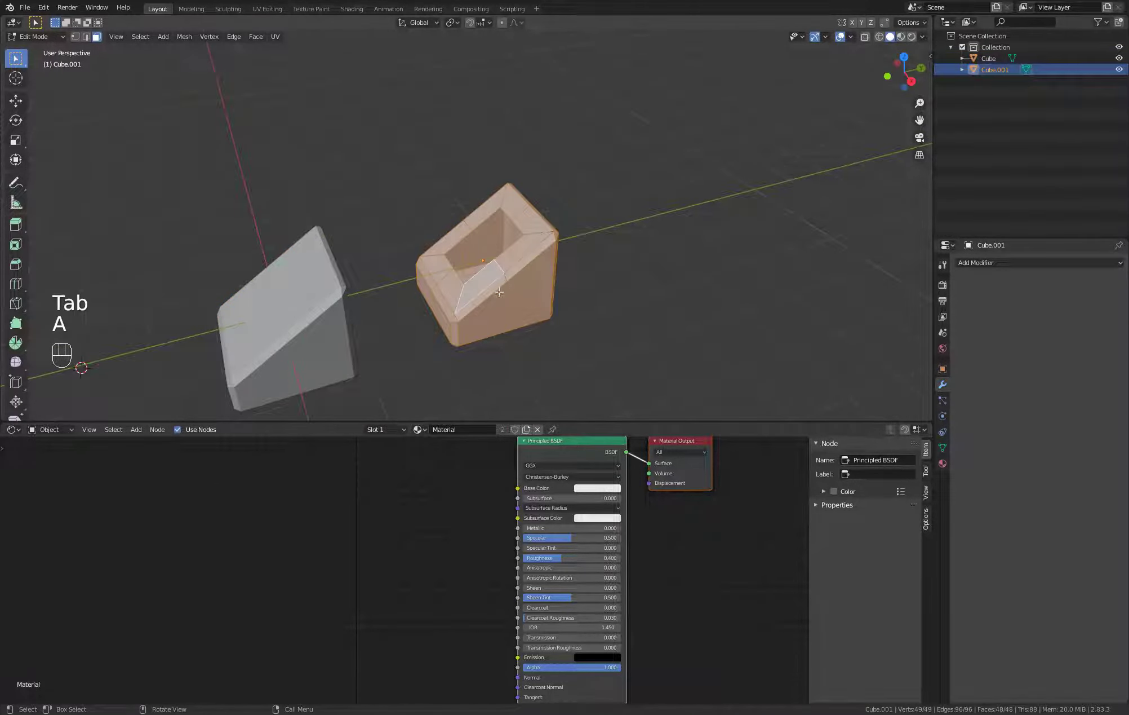
key(q)
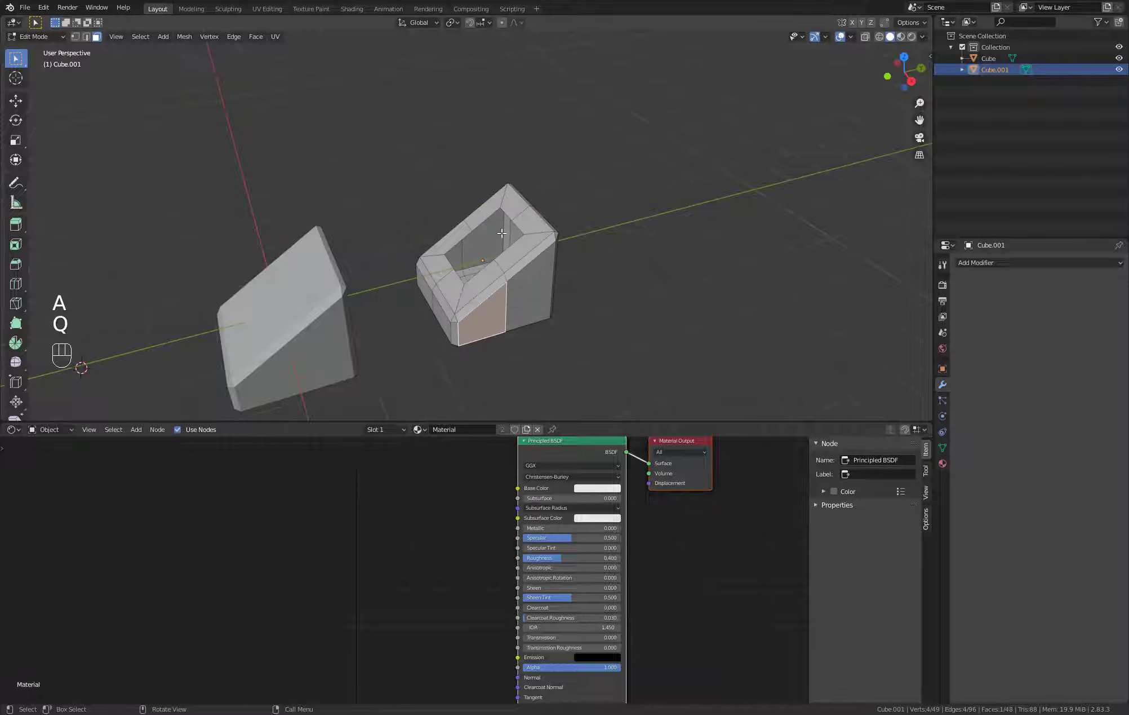
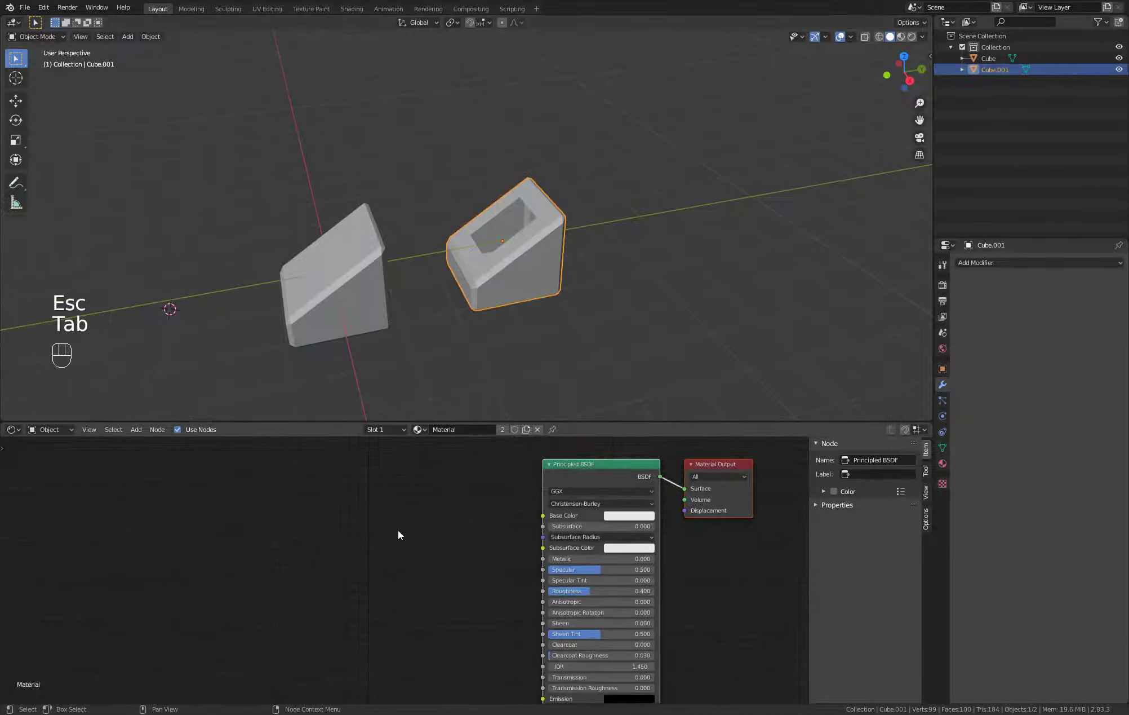
key(q)
drag(477, 525, 414, 518)
Add a Noise Texture node to the Cube.001 material beside the Principled BSDF.
key(shift+a)
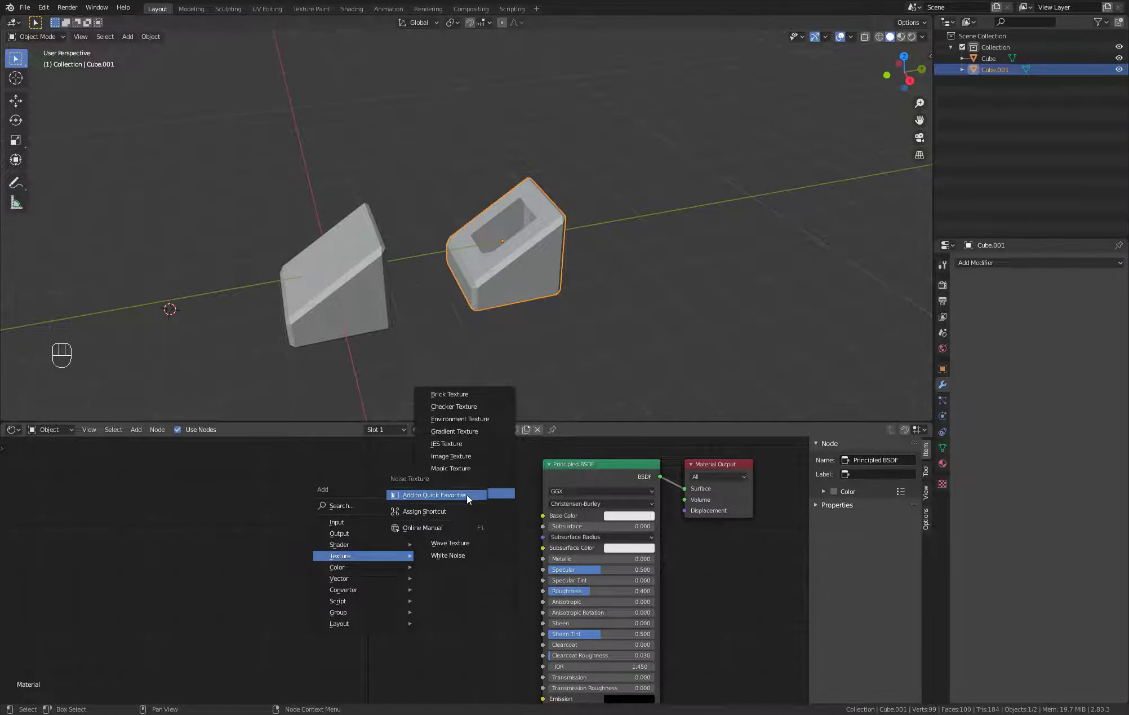
key(q)
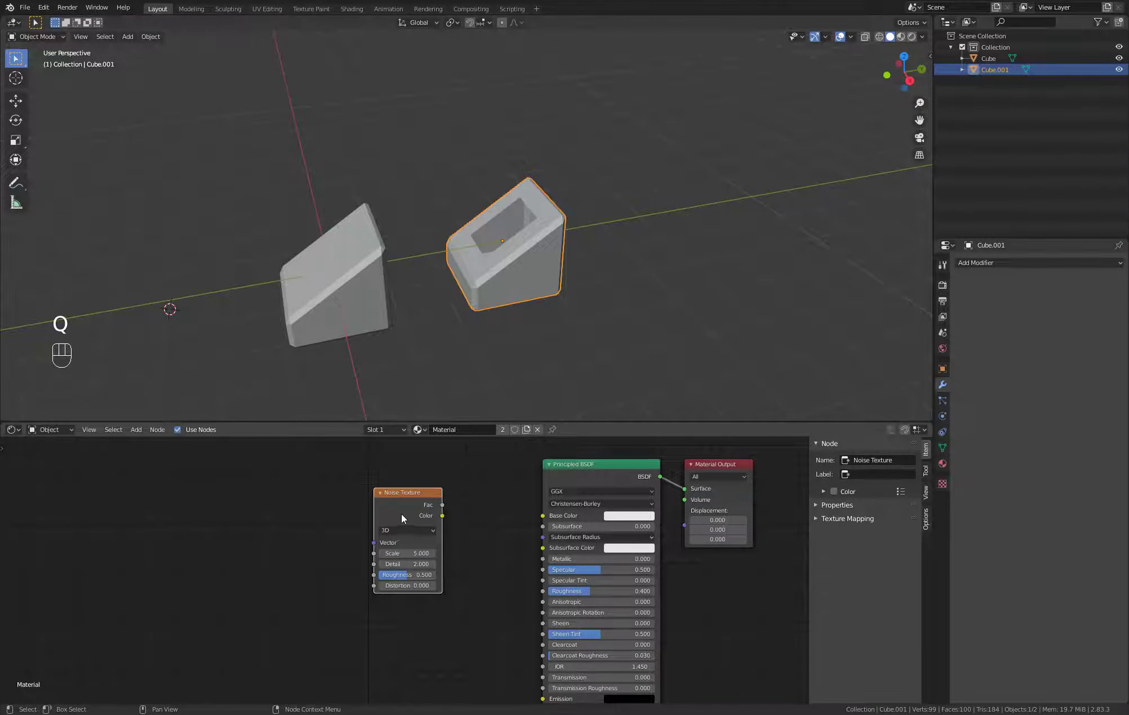